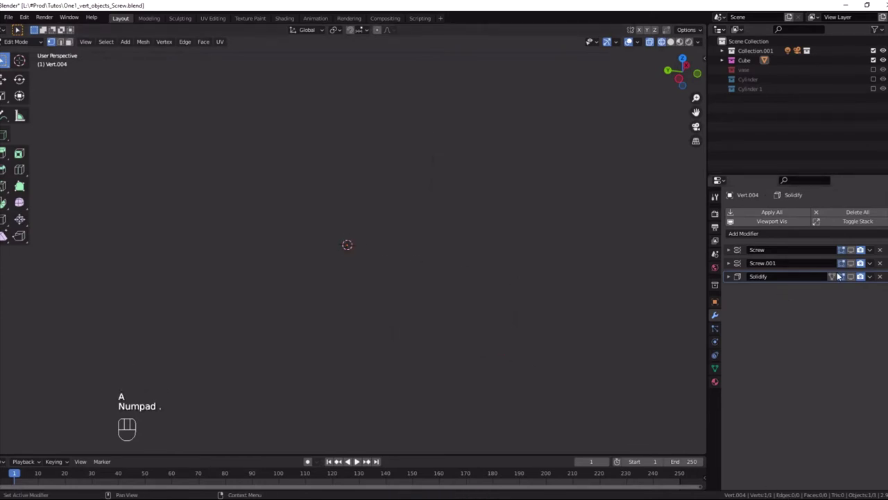
Step: Re-enable the first Screw modifier so the single vertex sweeps into a line
key("Tab")
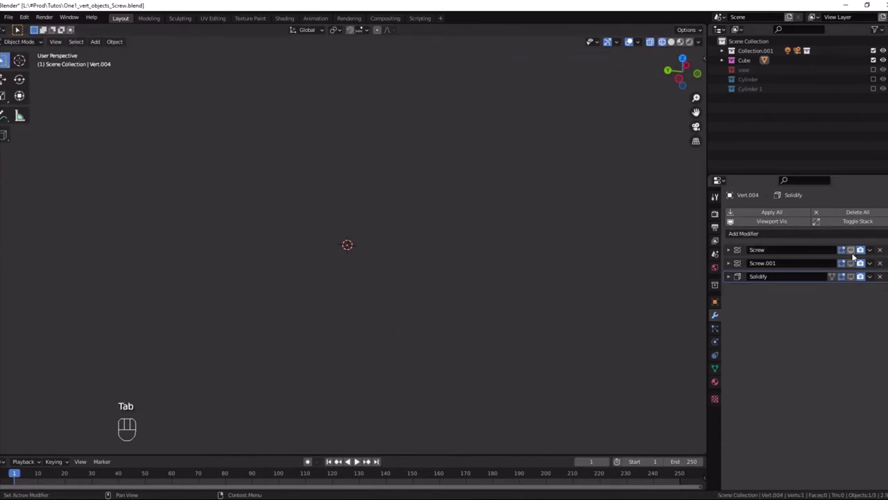
left_click(857, 254)
scroll("down", 3)
key("KP_Decimal")
scroll("down", 3)
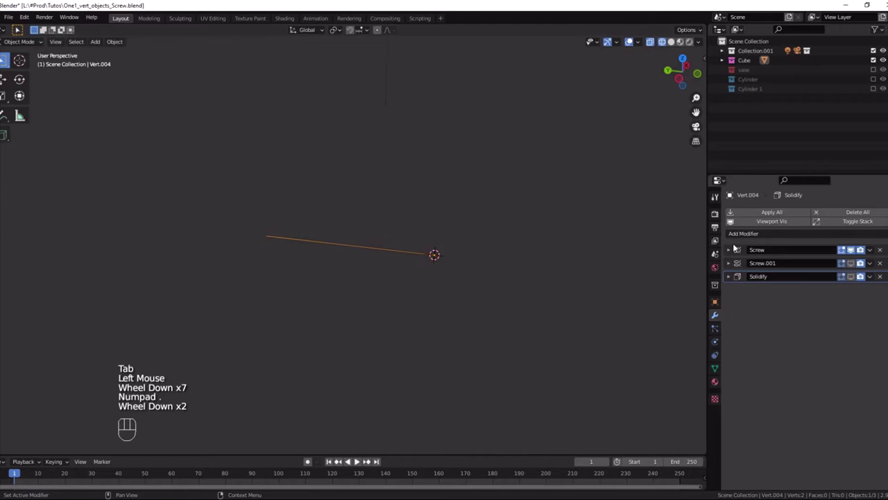
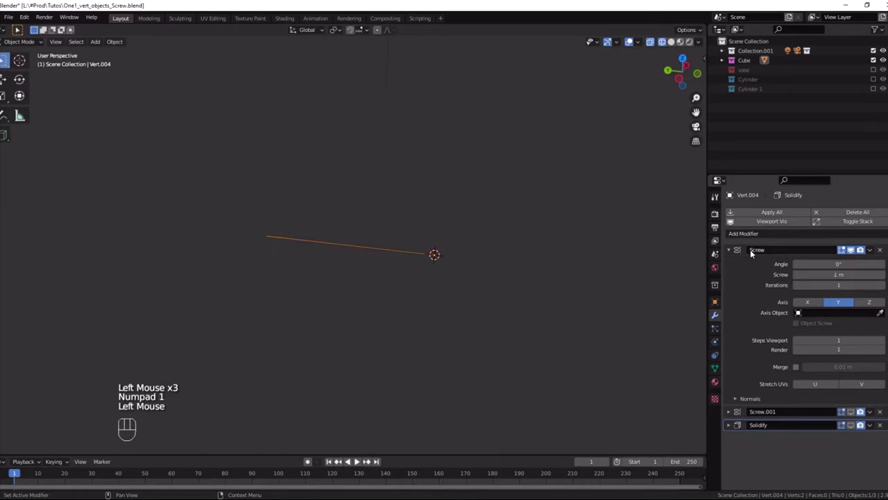
left_click(733, 250)
Step: Re-enable Screw.001 so the line sweeps around into a square
left_click(735, 266)
left_click(858, 265)
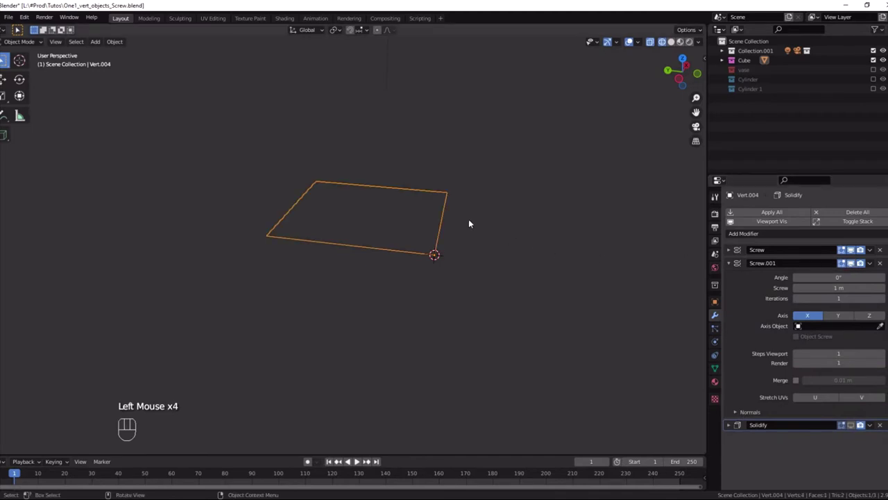
key("z")
left_click_drag(498, 227, 526, 274)
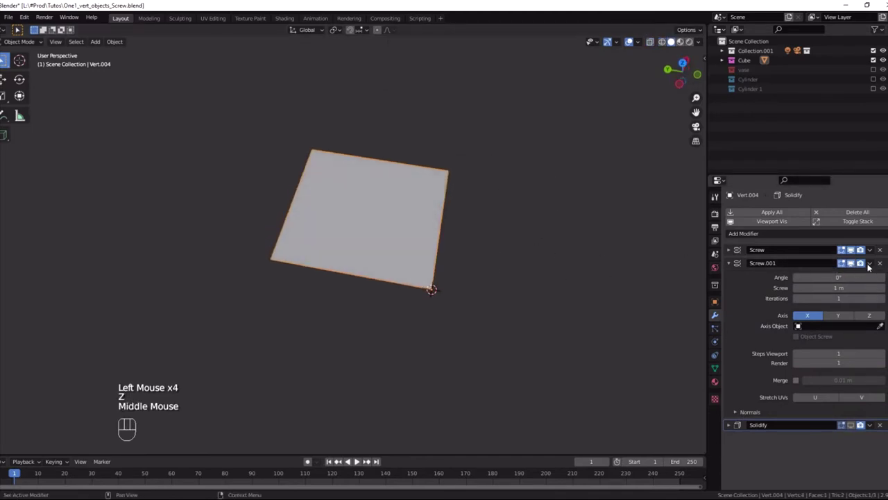
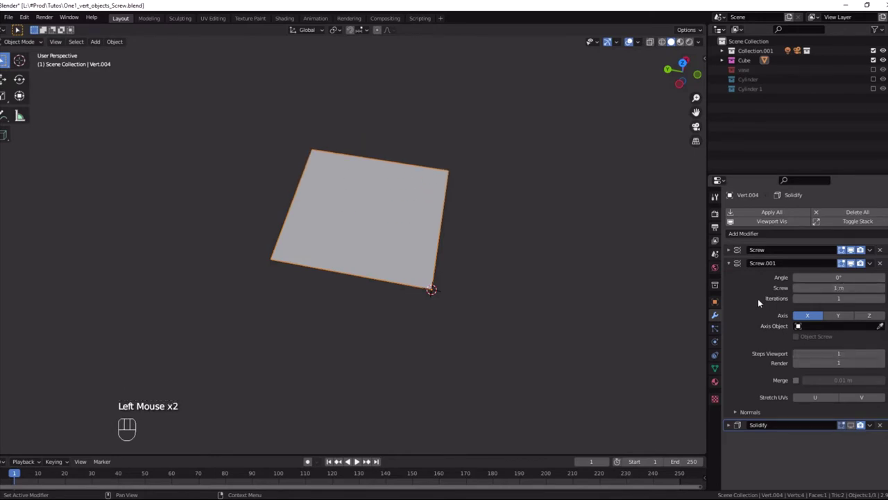
left_click(730, 264)
Step: Re-enable Solidify so the square thickens into a solid cube
left_click(733, 278)
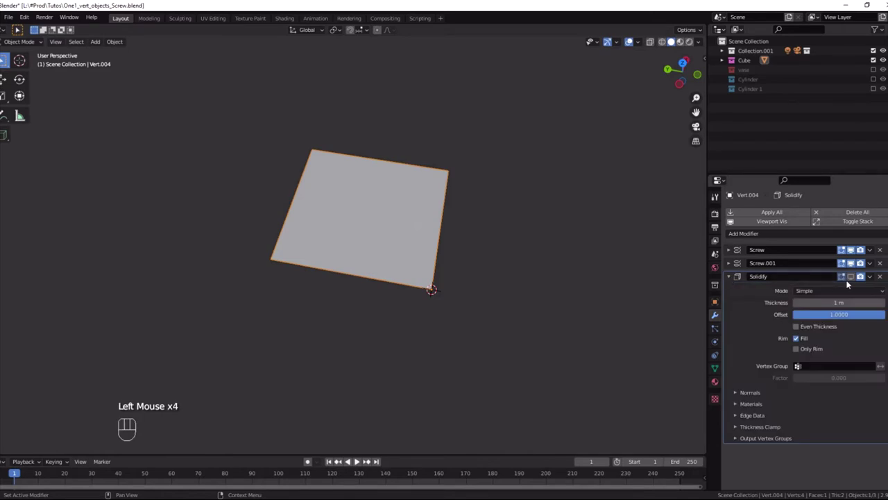
left_click(856, 279)
scroll("down", 3)
left_click_drag(552, 245, 545, 209)
Step: Set Screw.001 viewport and render steps to 10, subdividing the cube's faces, then collapse the panels
key("Tab")
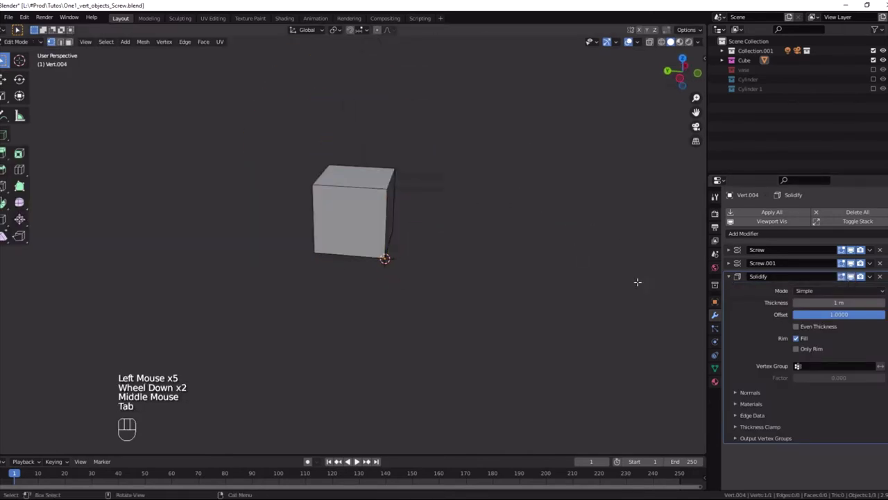
key("Tab")
left_click(733, 264)
left_click(730, 254)
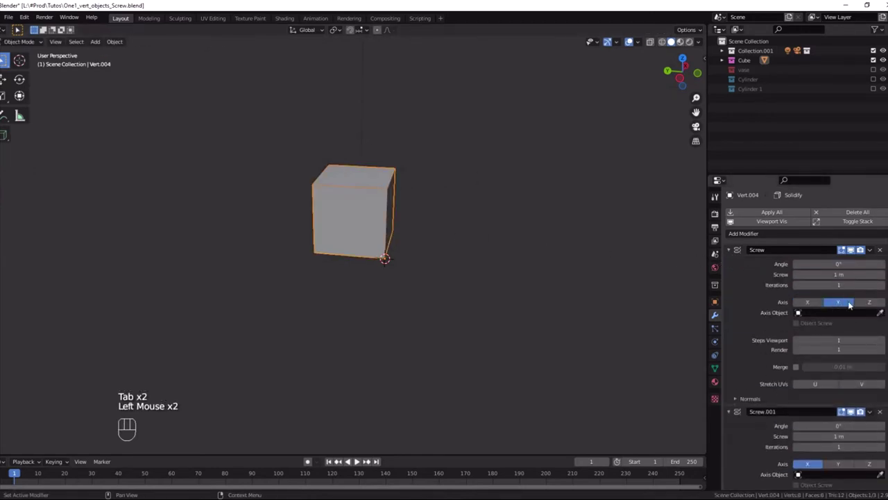
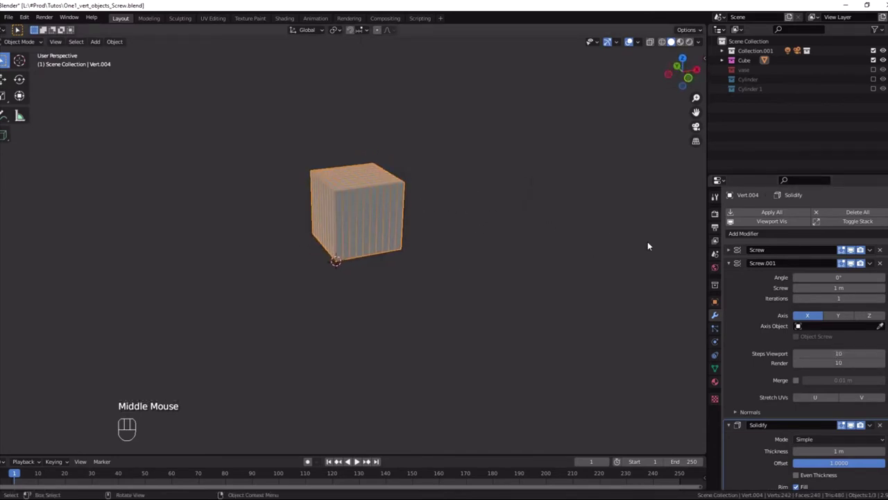
left_click_drag(733, 268, 743, 300)
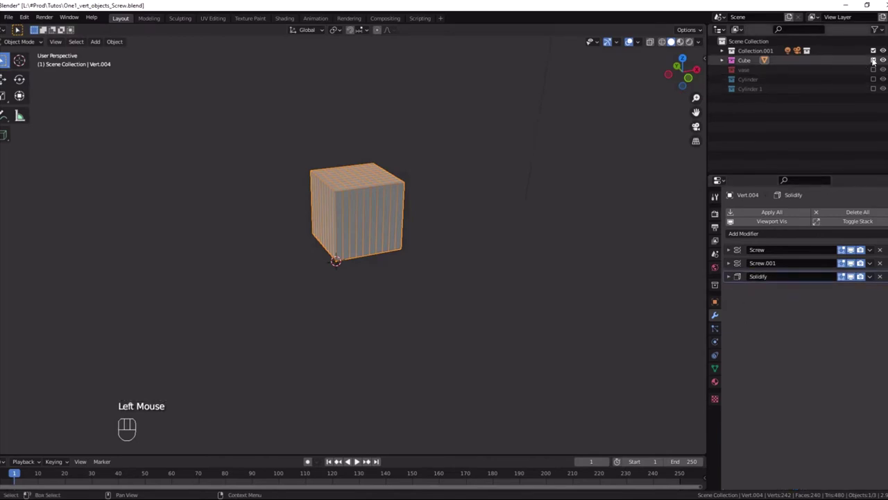
Step: Hide the Cube collection, show Cylinder 1 and select the cup object Vert.003
left_click(878, 61)
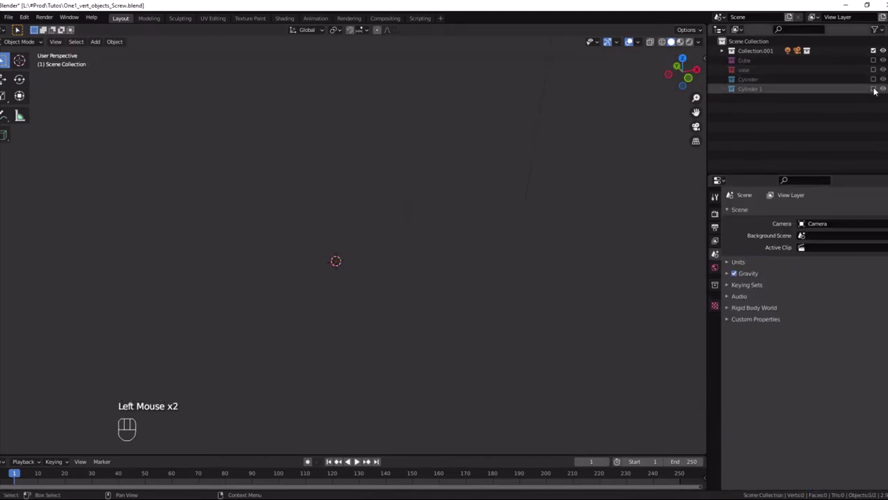
left_click(879, 90)
left_click_drag(411, 165, 398, 180)
left_click(387, 175)
middle_click(383, 170)
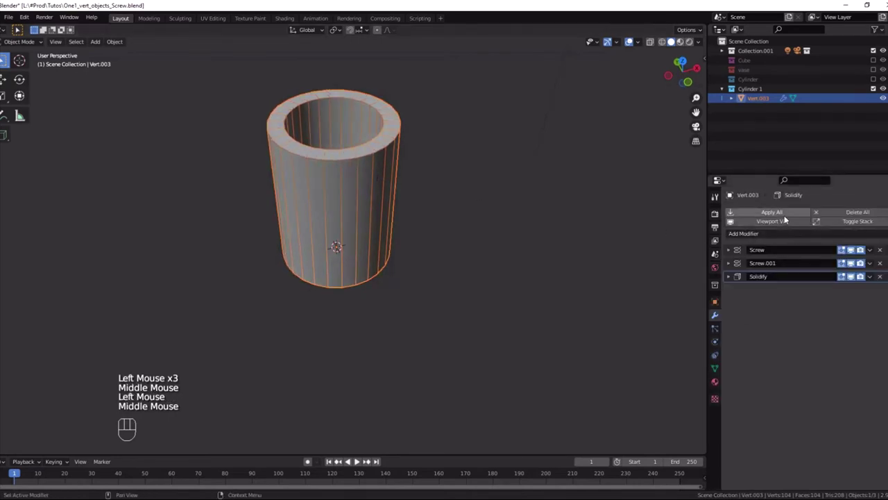
Step: Toggle the cup's modifier display to reveal the bare vertex, then return to Object Mode
left_click(772, 224)
left_click_drag(535, 237, 581, 254)
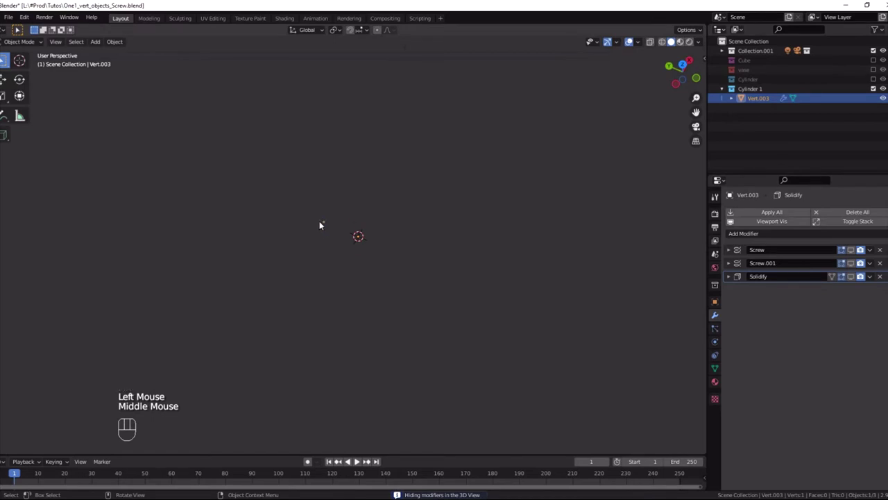
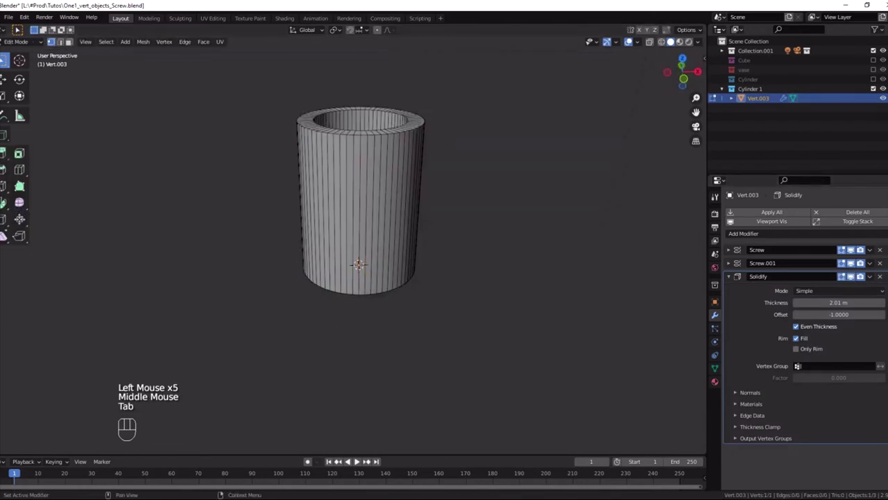
key("Tab")
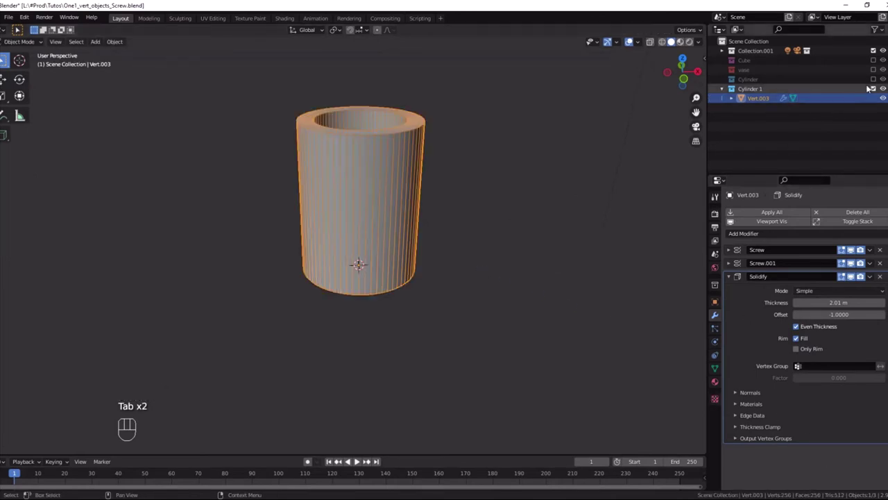
Step: Swap Cylinder 1 for the Cylinder collection and inspect Vert.002's single vertex in Edit Mode
left_click(873, 89)
left_click(875, 81)
middle_click(525, 166)
left_click(373, 129)
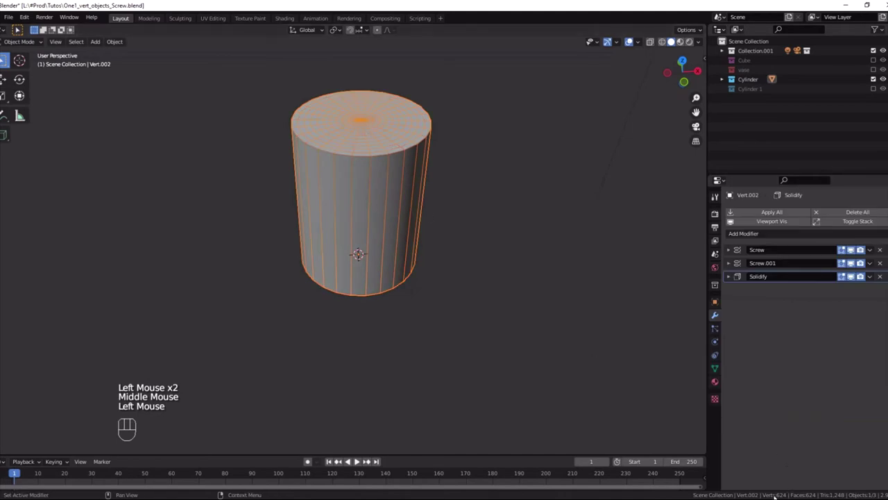
key("Tab")
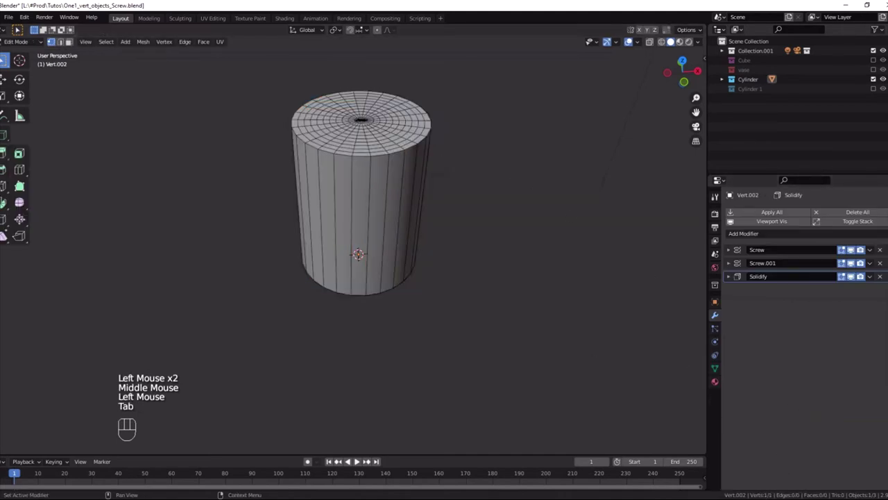
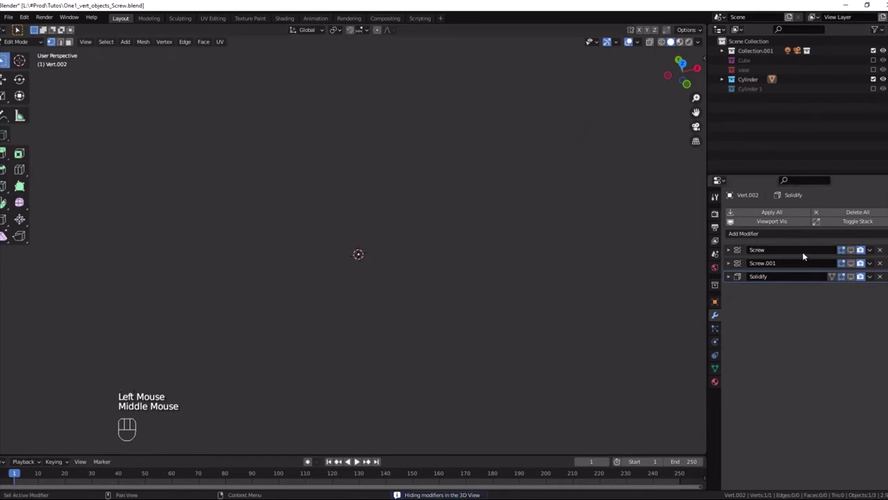
key("Tab")
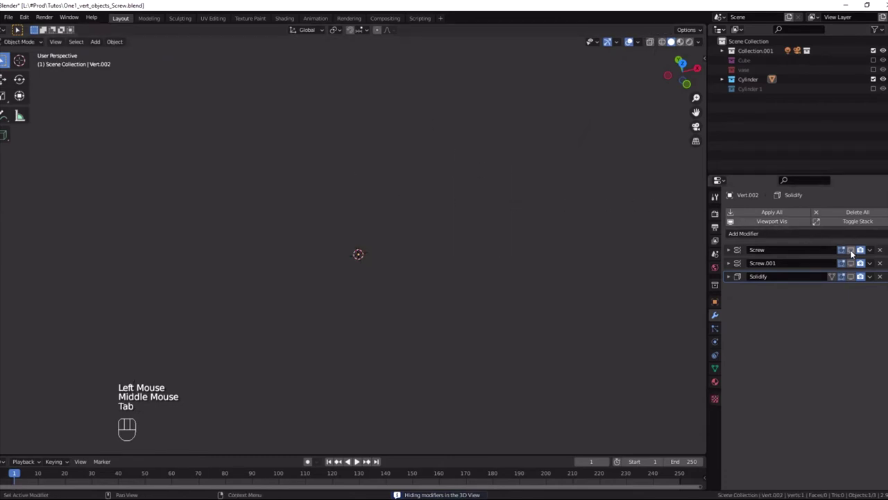
Step: Show the first Screw alone as a line, then enable Screw.001 to sweep it into a flat disc
left_click(856, 253)
left_click_drag(362, 220, 485, 209)
left_click(735, 251)
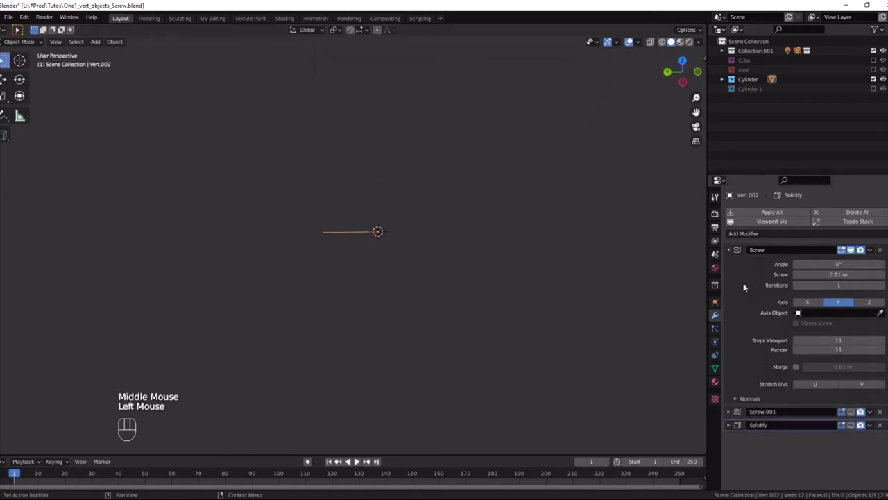
left_click(732, 251)
left_click(858, 268)
left_click(734, 265)
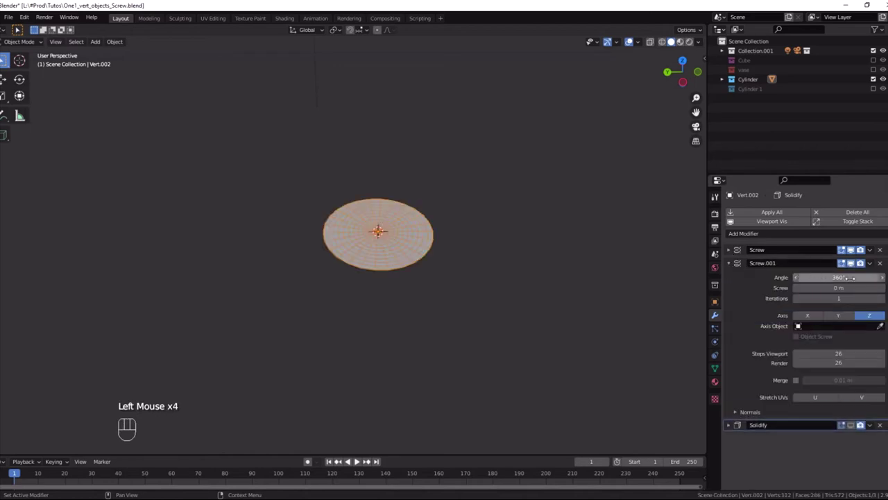
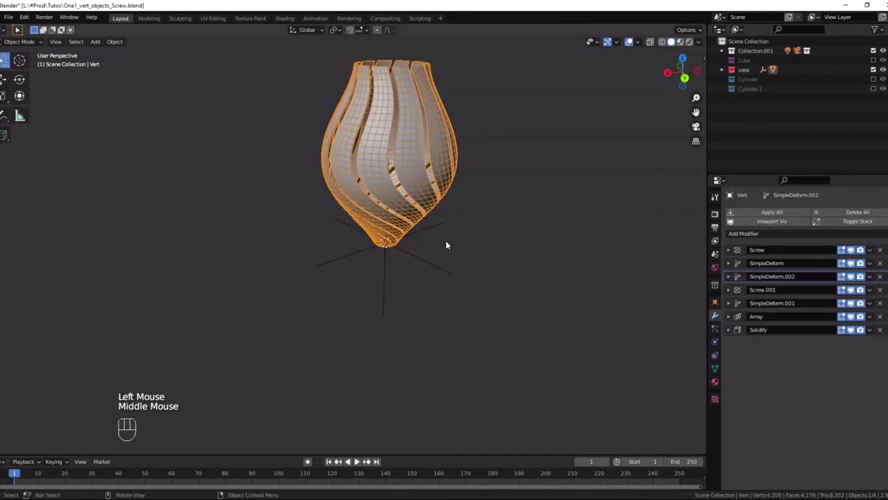
Step: Check the vase's single vertex in Edit Mode and return to Object Mode
key("Tab")
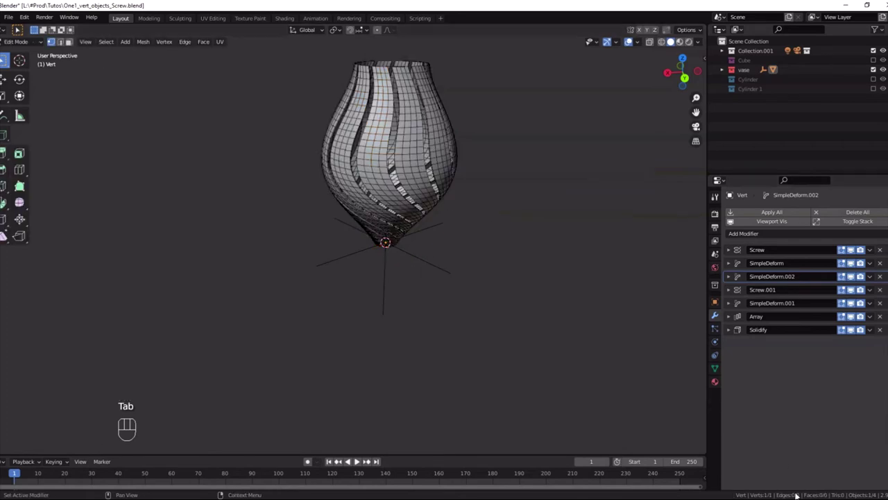
key("Tab")
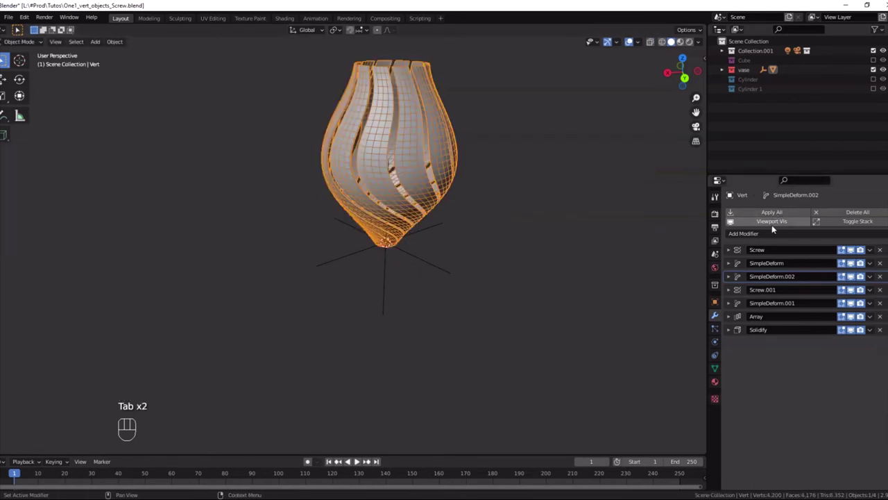
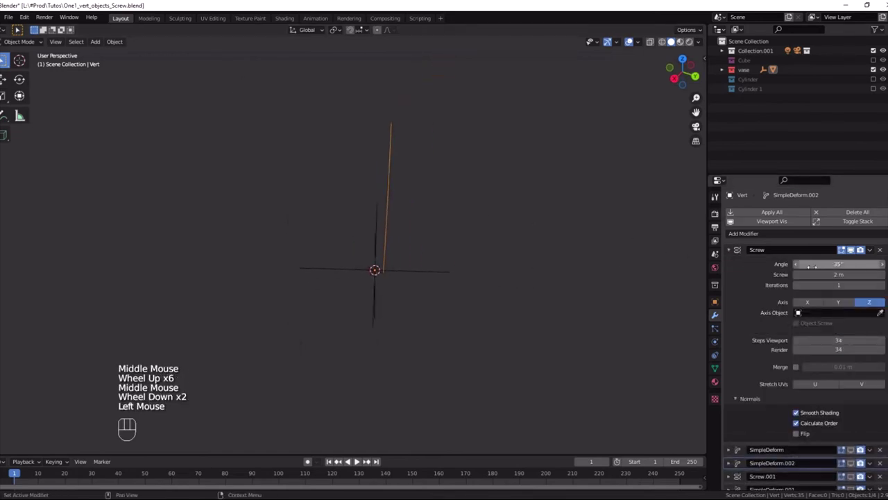
Step: Collapse Screw and enable the first SimpleDeform, bending the slanted line into a curve
left_click(855, 254)
left_click(855, 254)
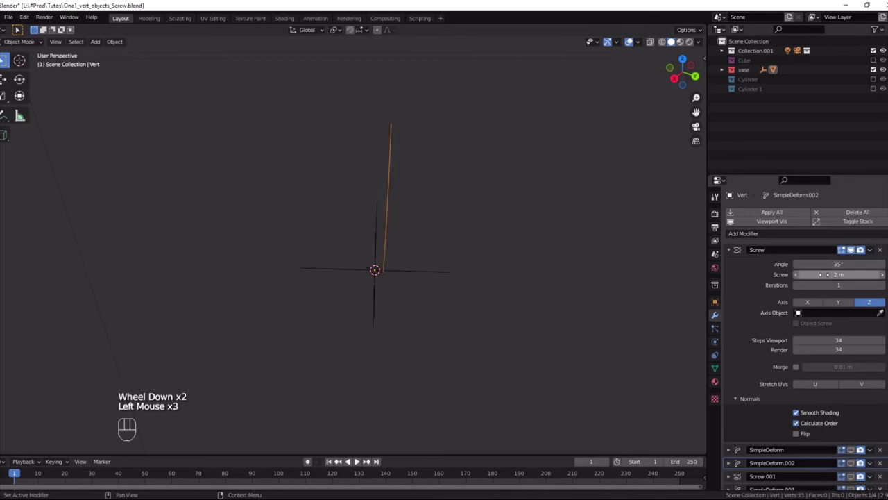
left_click(735, 251)
left_click(735, 263)
left_click(853, 265)
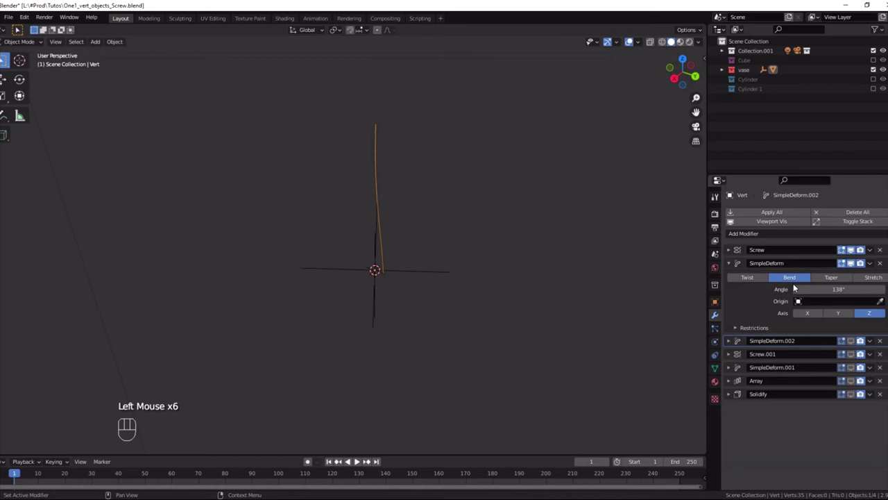
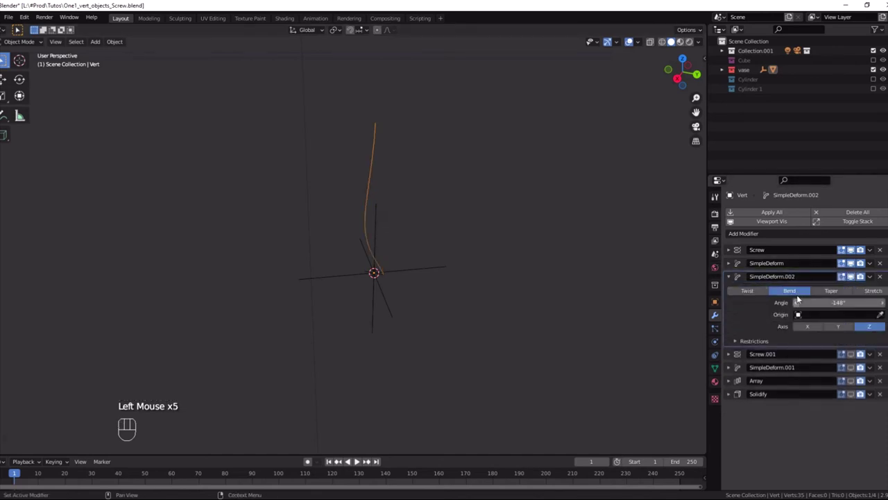
left_click_drag(476, 235, 449, 229)
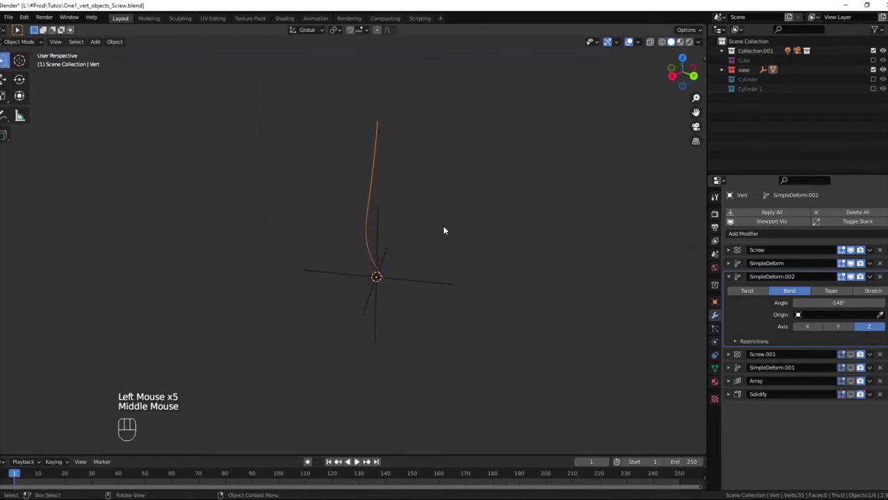
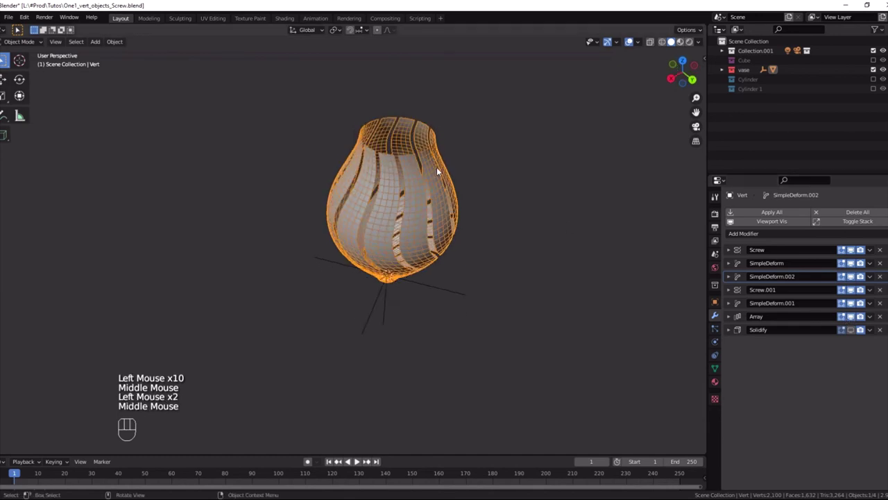
Step: Inspect the Array's Empty offset object, test moving the Empty and cancel
left_click(733, 317)
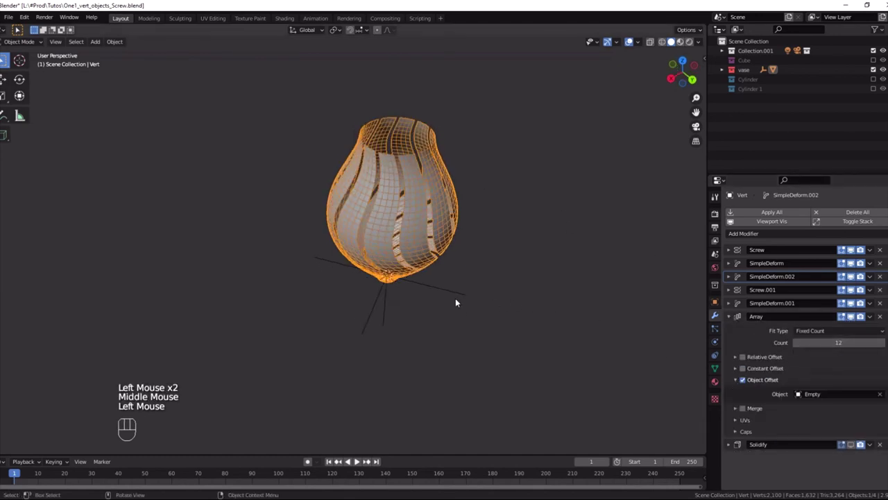
left_click(461, 294)
key("g")
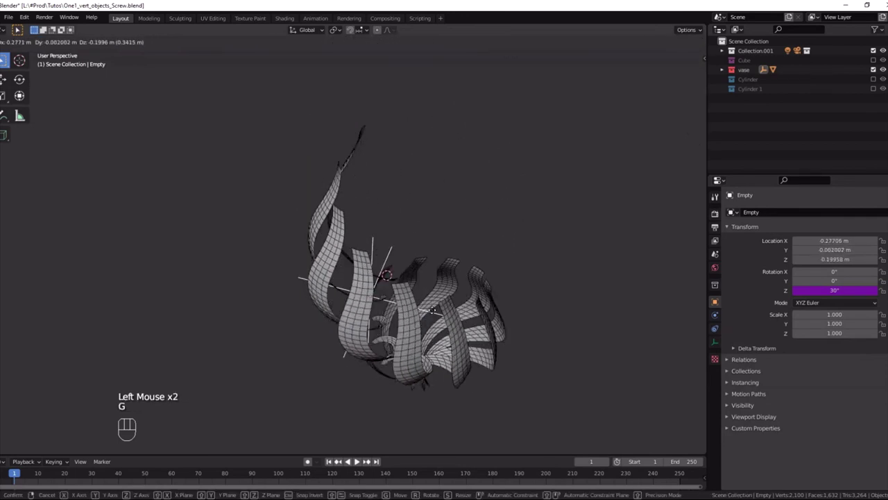
left_click(424, 251)
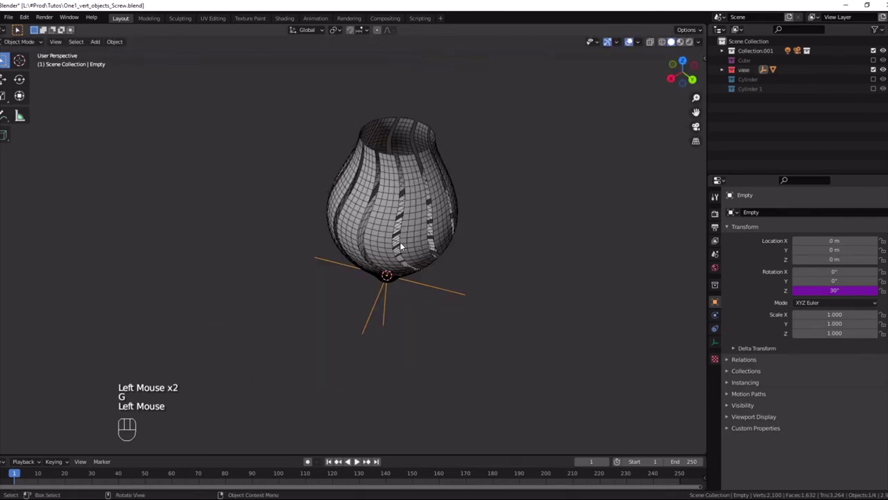
left_click(407, 245)
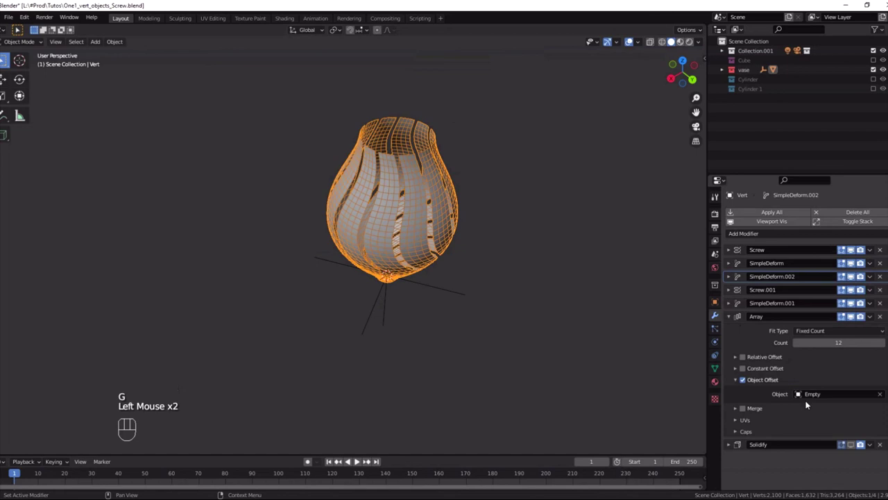
left_click(735, 317)
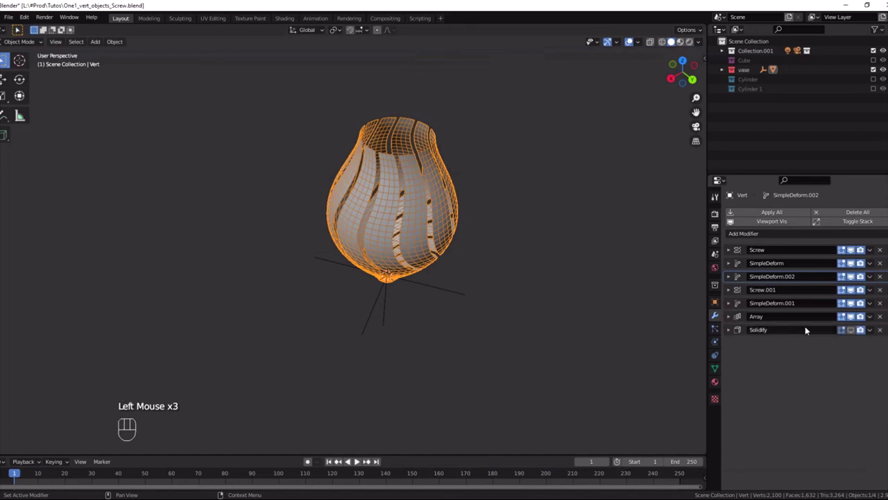
Step: Test rotating the Empty and cancel, then enable Solidify for 0.01 m wall thickness
left_click(458, 288)
key("r")
left_click(418, 217)
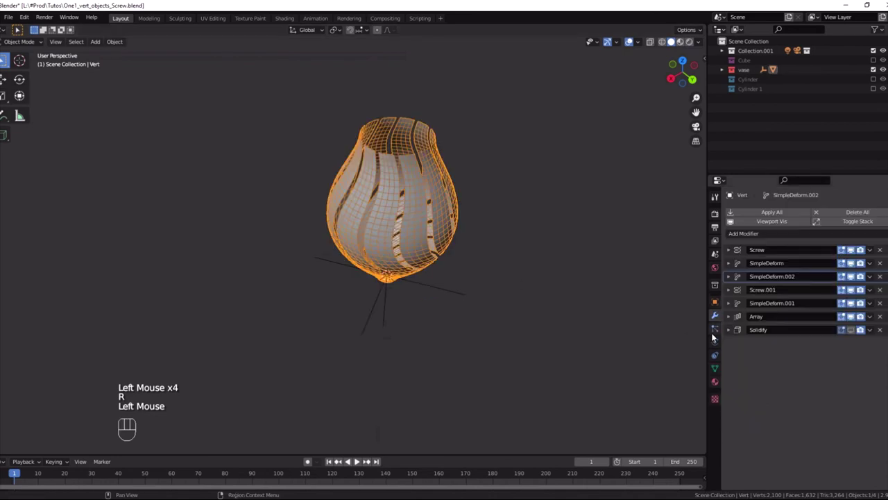
left_click(734, 333)
left_click(853, 331)
left_click_drag(477, 206, 451, 220)
scroll("up", 3)
scroll("down", 3)
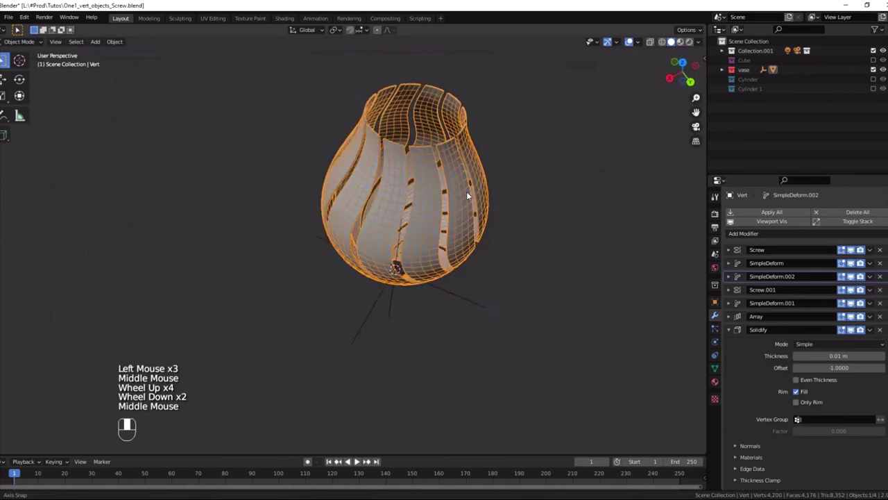